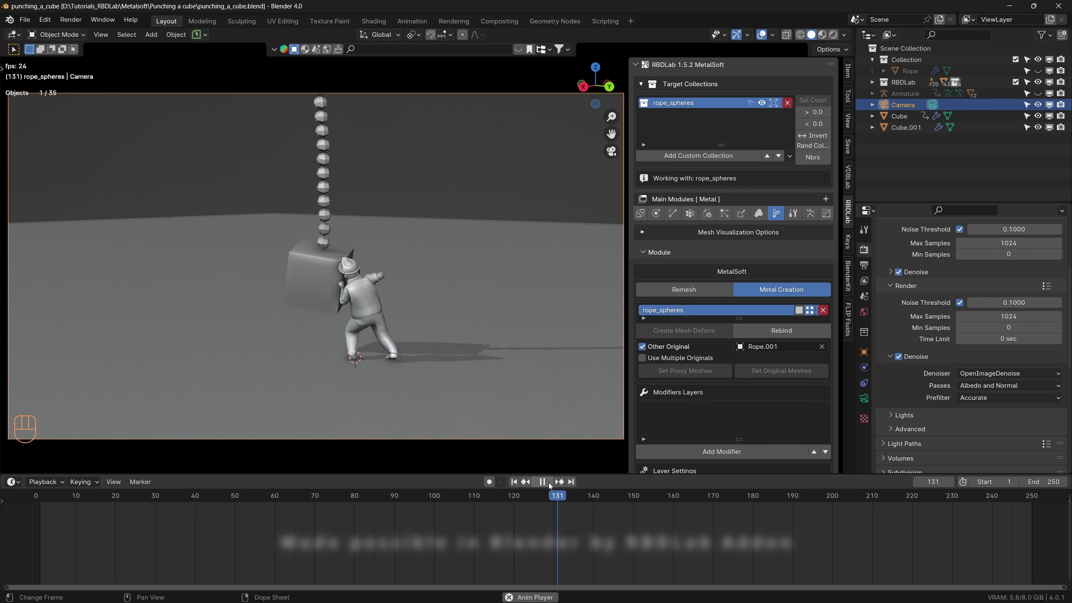
Play the cube-punching simulation onward from frame 131 through about frame 216
left_click(796, 312)
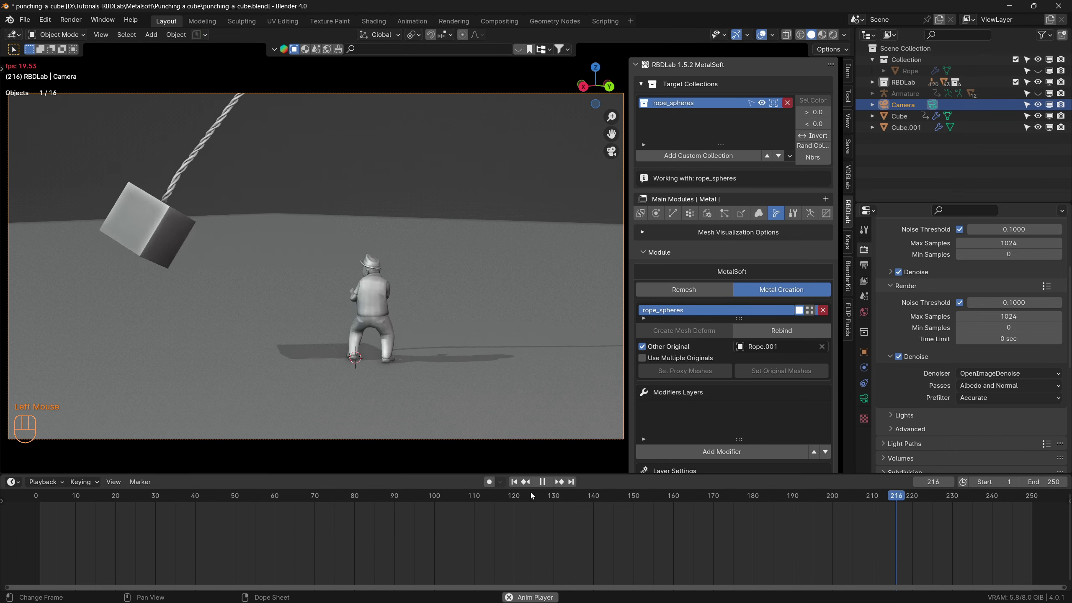